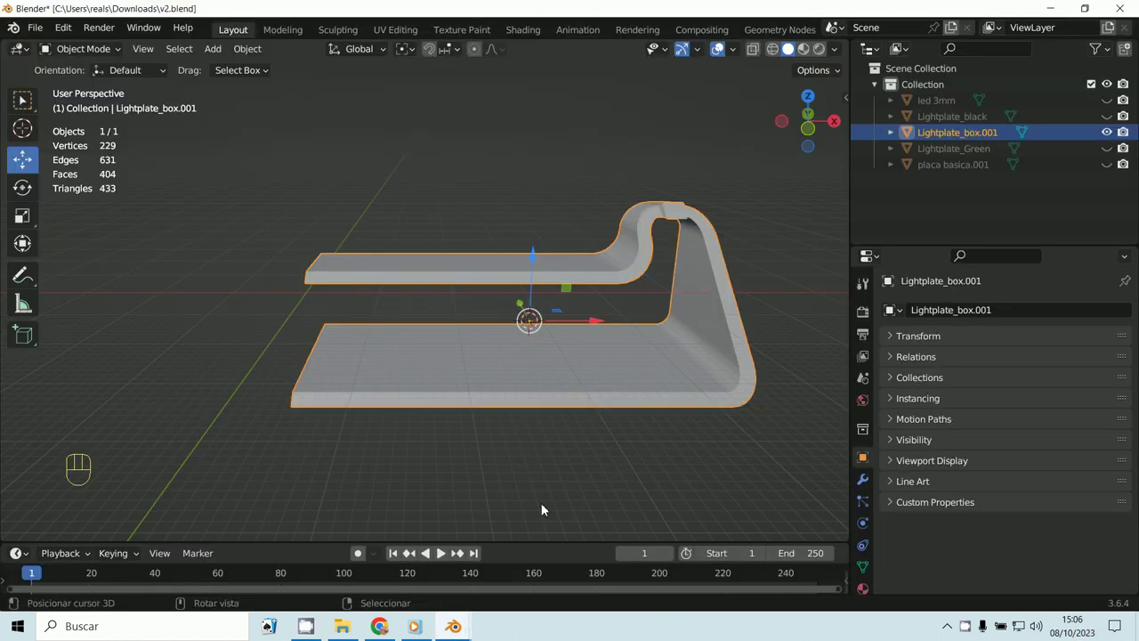
# Inspect the Lightplate_box.001 bracket from front view and several orbited angles, checking its origin.
pyautogui.press('KP_1')
pyautogui.middleClick(667, 392)
pyautogui.middleClick(626, 433)
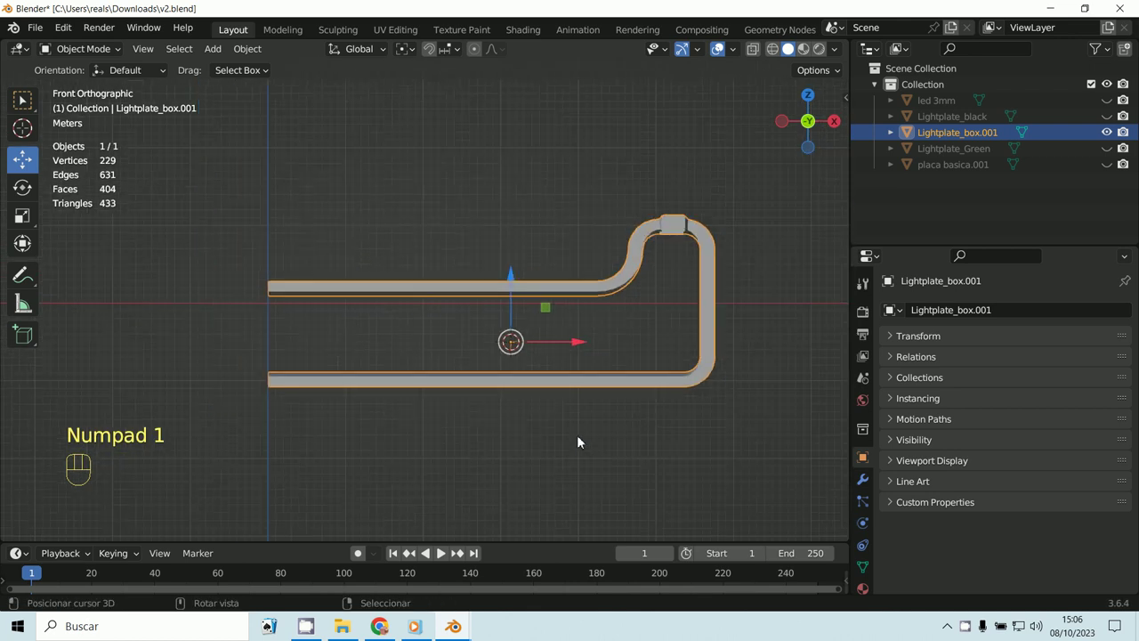
pyautogui.middleClick(537, 369)
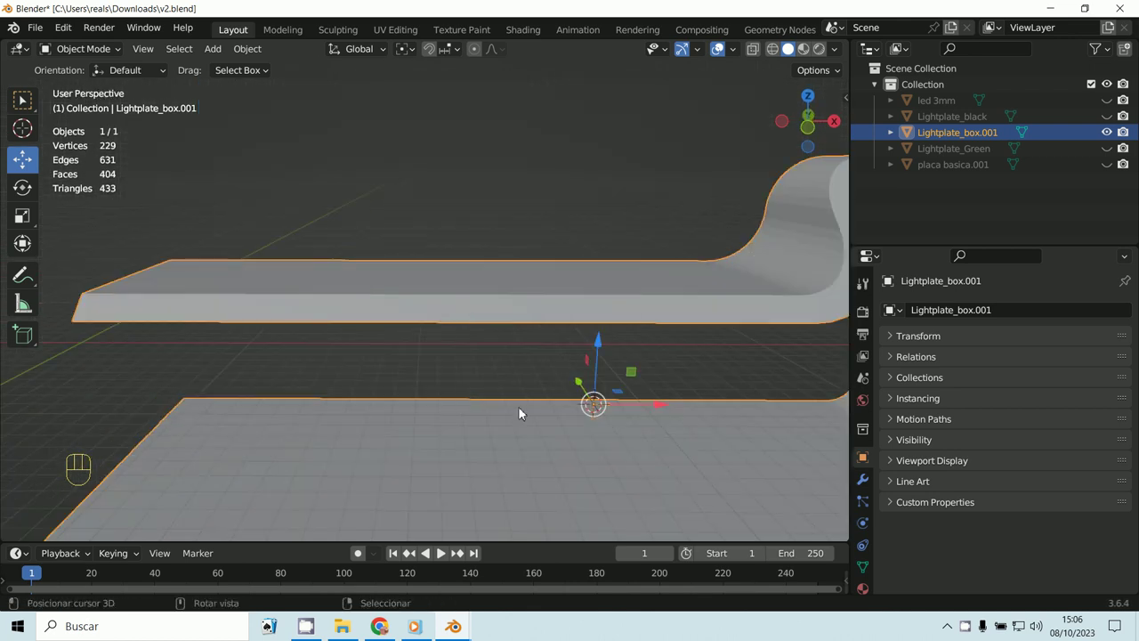
pyautogui.middleClick(599, 413)
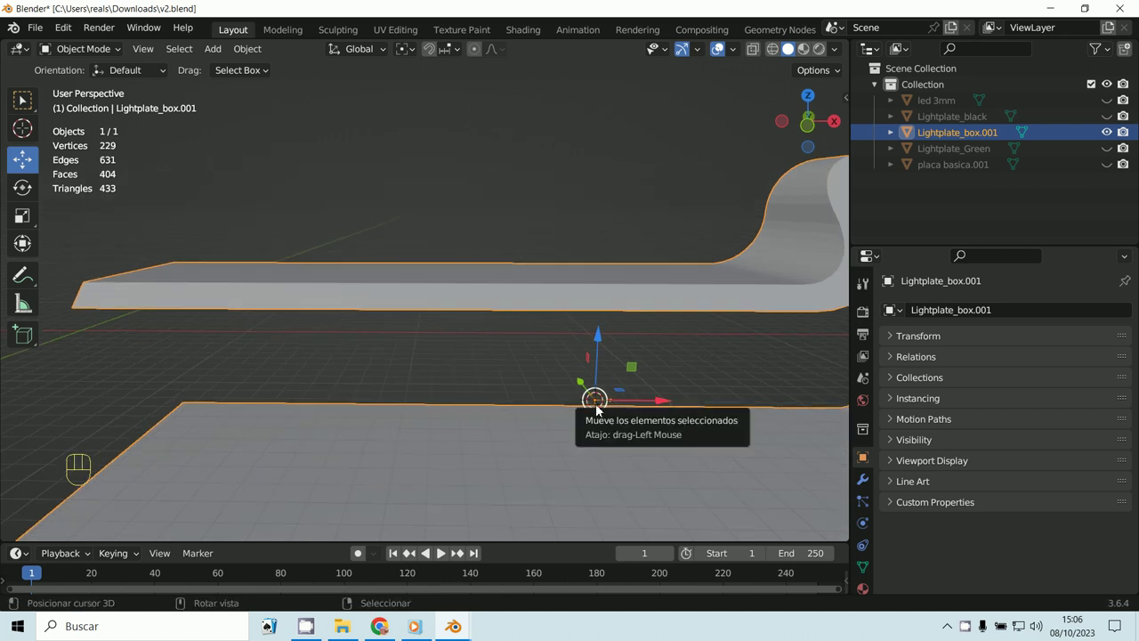
pyautogui.middleClick(440, 400)
pyautogui.moveTo(533, 382); pyautogui.dragTo(502, 369)
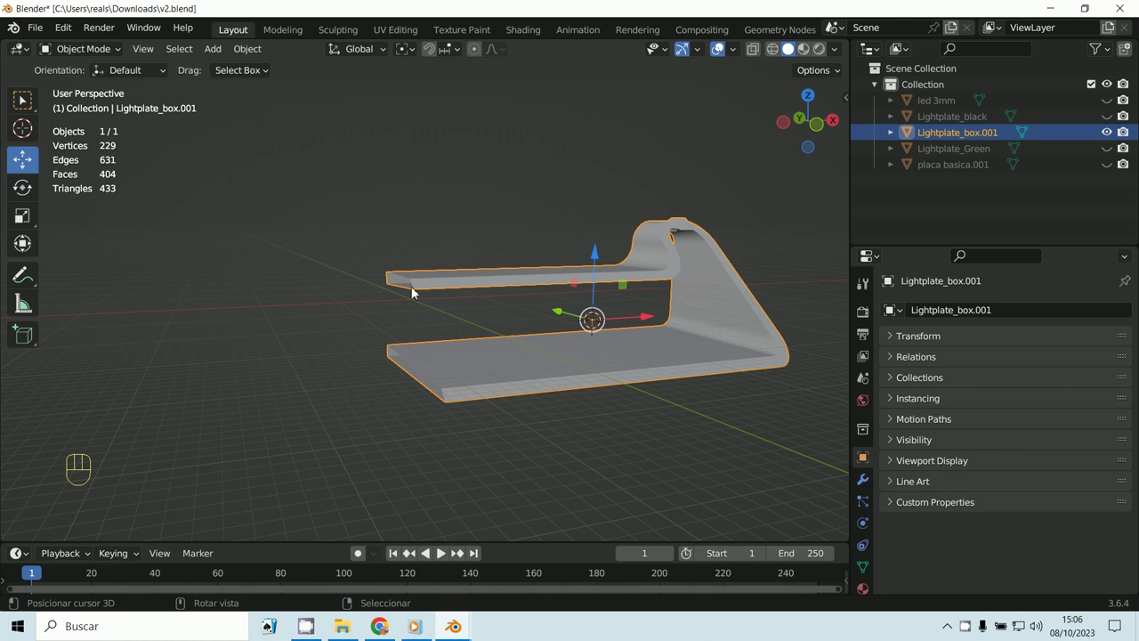
# Keep orbiting and zoom closer to view the bracket from other sides.
pyautogui.middleClick(672, 366)
pyautogui.middleClick(571, 368)
pyautogui.middleClick(658, 364)
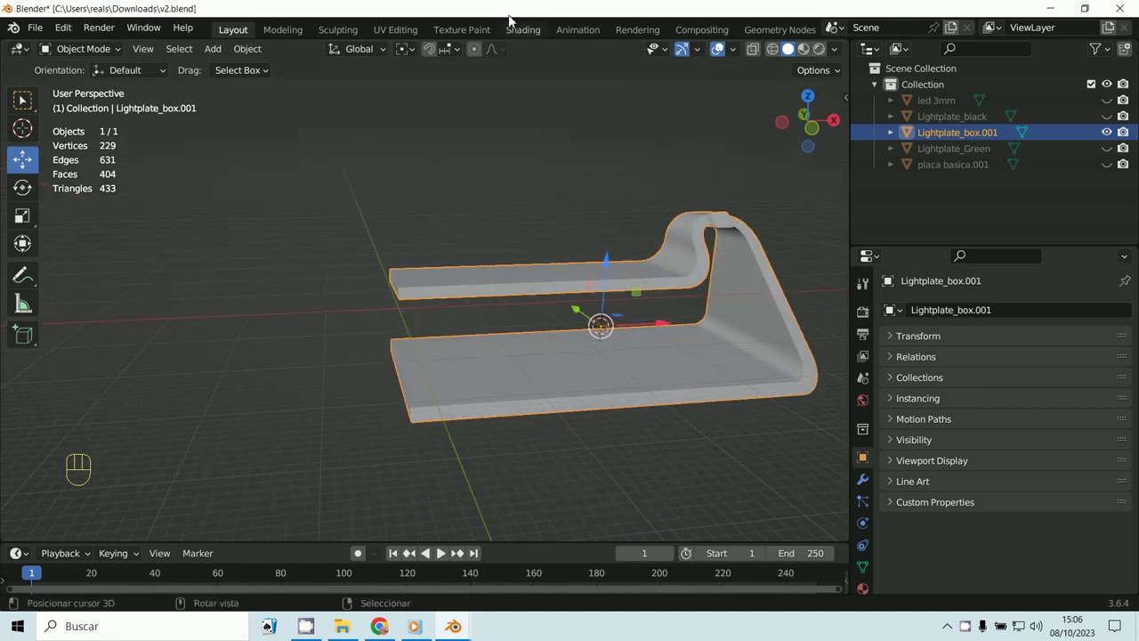
pyautogui.click(365, 52)
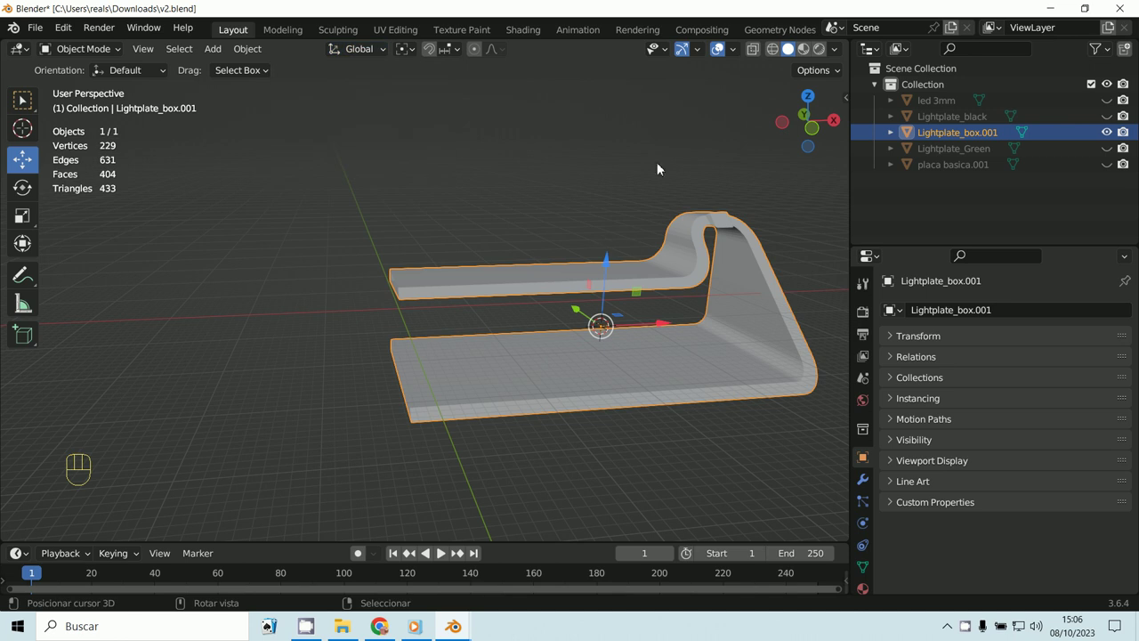
pyautogui.moveTo(752, 177); pyautogui.dragTo(738, 158)
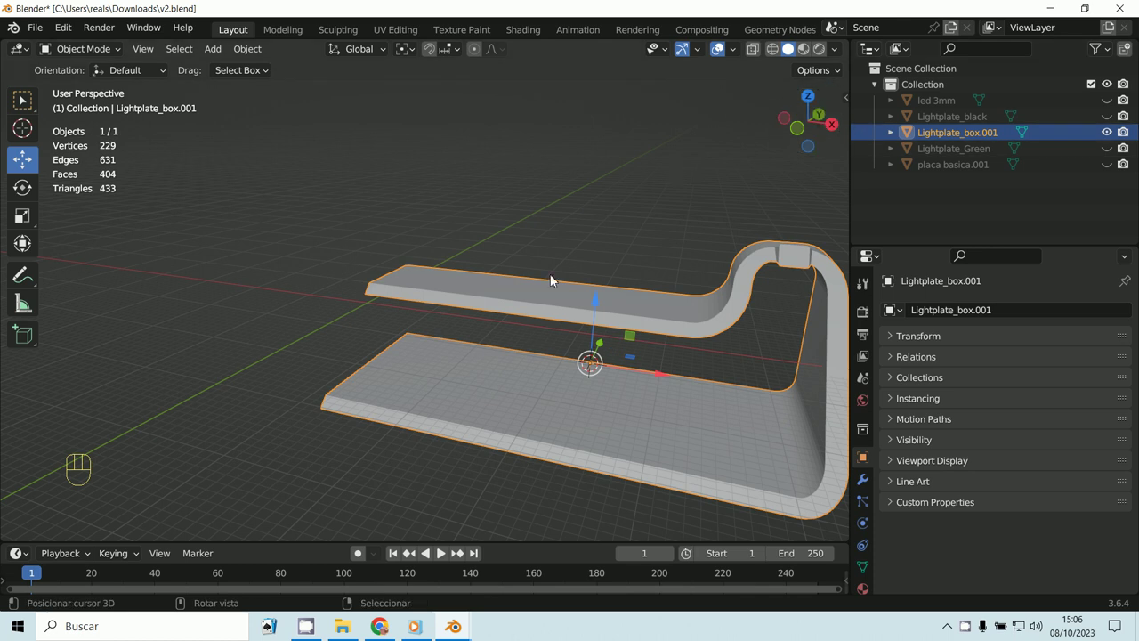
pyautogui.middleClick(532, 336)
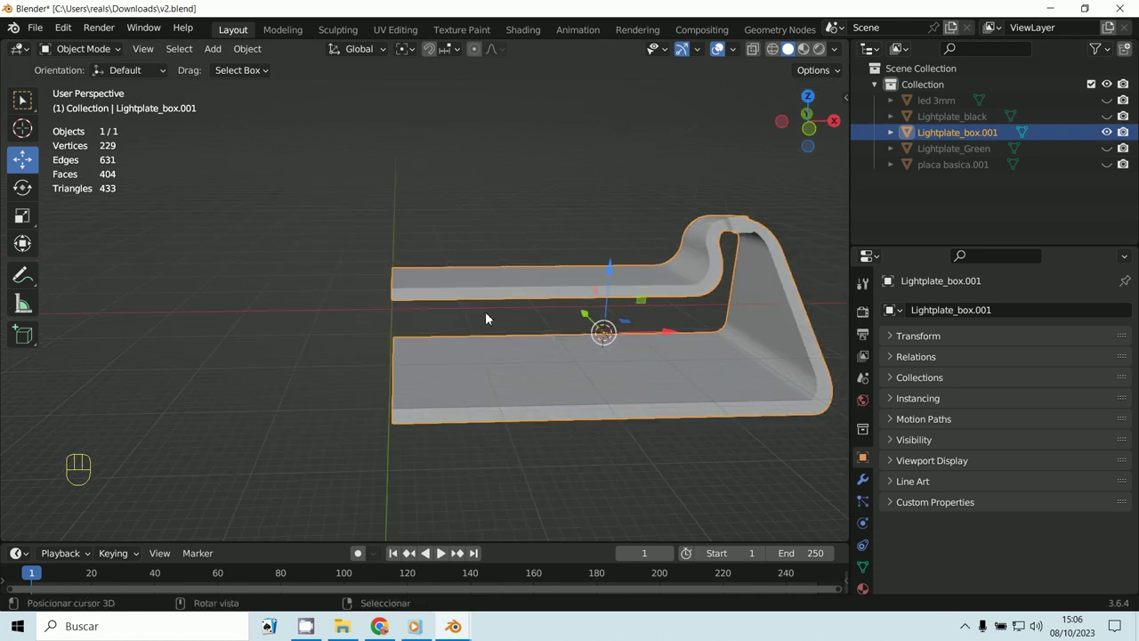
# Show the Item sidebar with location, rotation and scale, then enter Edit Mode on the mesh.
pyautogui.press('n')
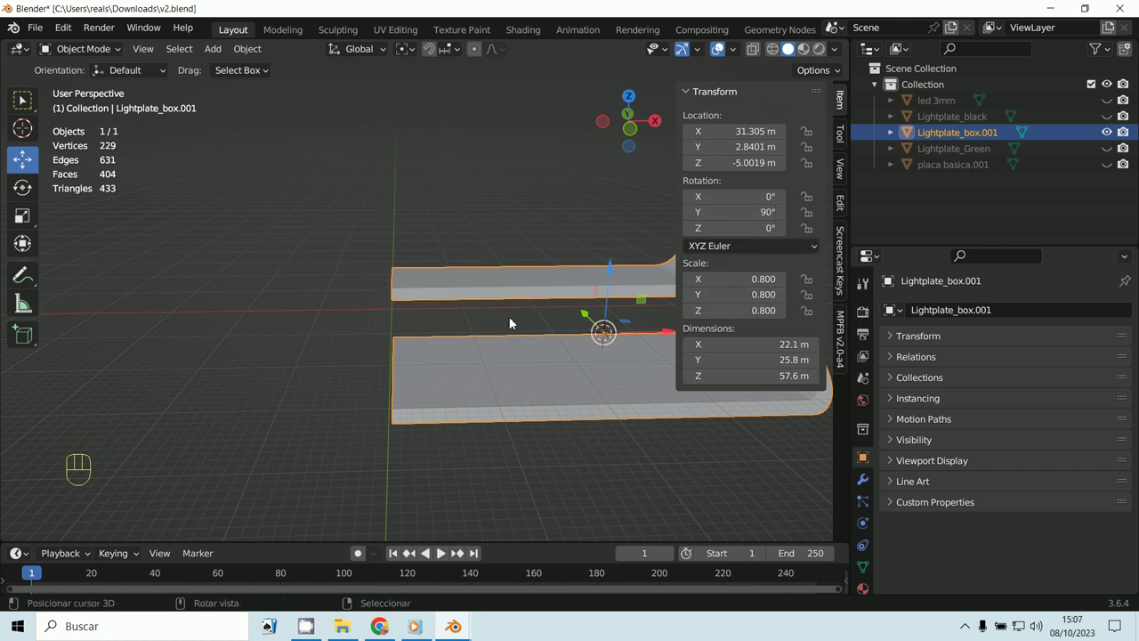
pyautogui.moveTo(516, 328); pyautogui.dragTo(437, 324)
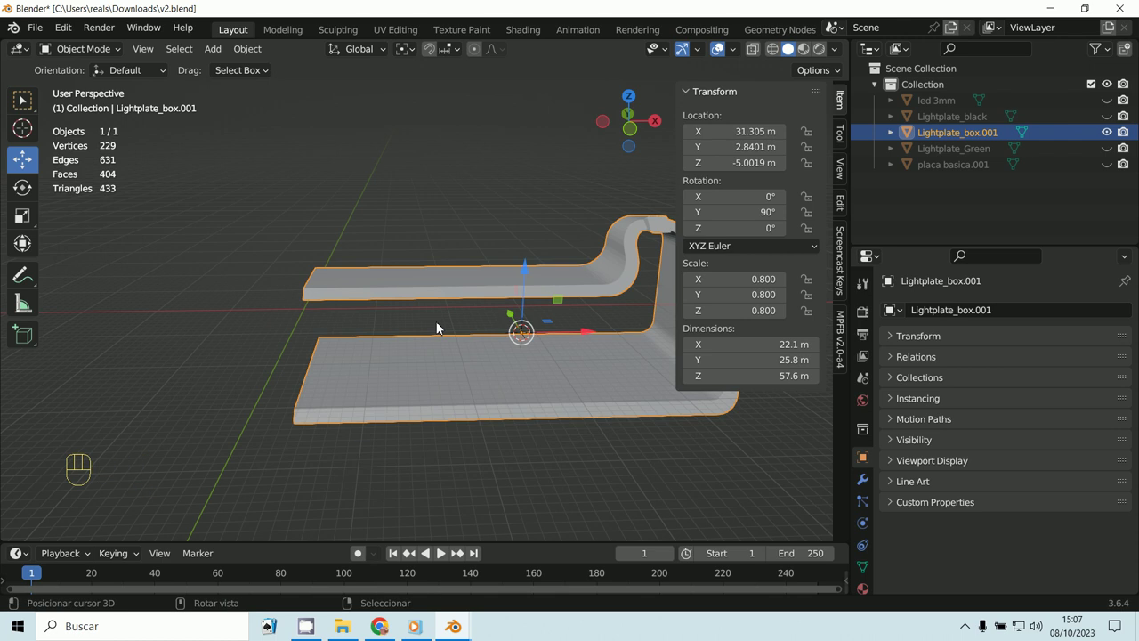
pyautogui.press('shift+s')
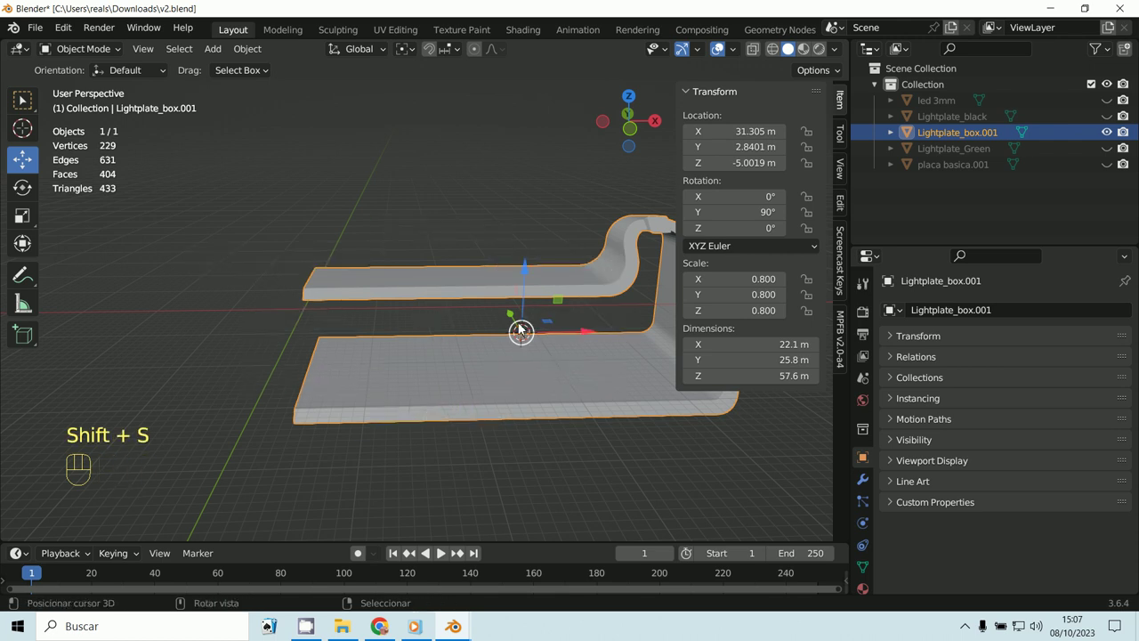
pyautogui.moveTo(543, 344); pyautogui.dragTo(517, 336)
pyautogui.middleClick(358, 337)
# Box-select the sixteen left-end vertices and snap the 3D cursor to their center.
pyautogui.moveTo(92, 71); pyautogui.dragTo(304, 311)
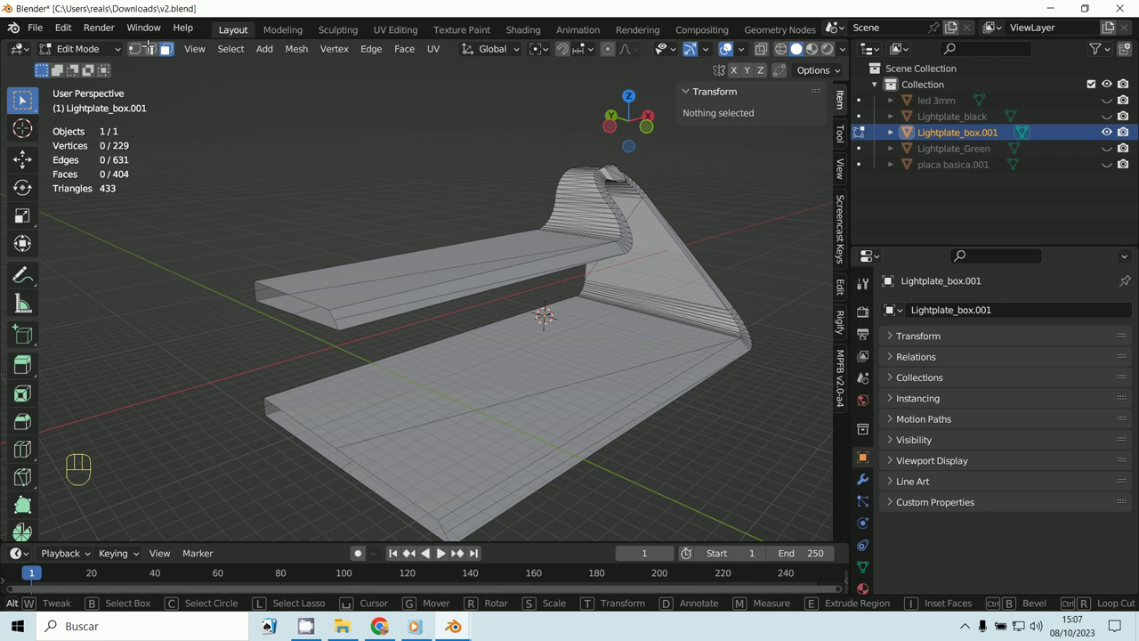
pyautogui.click(156, 55)
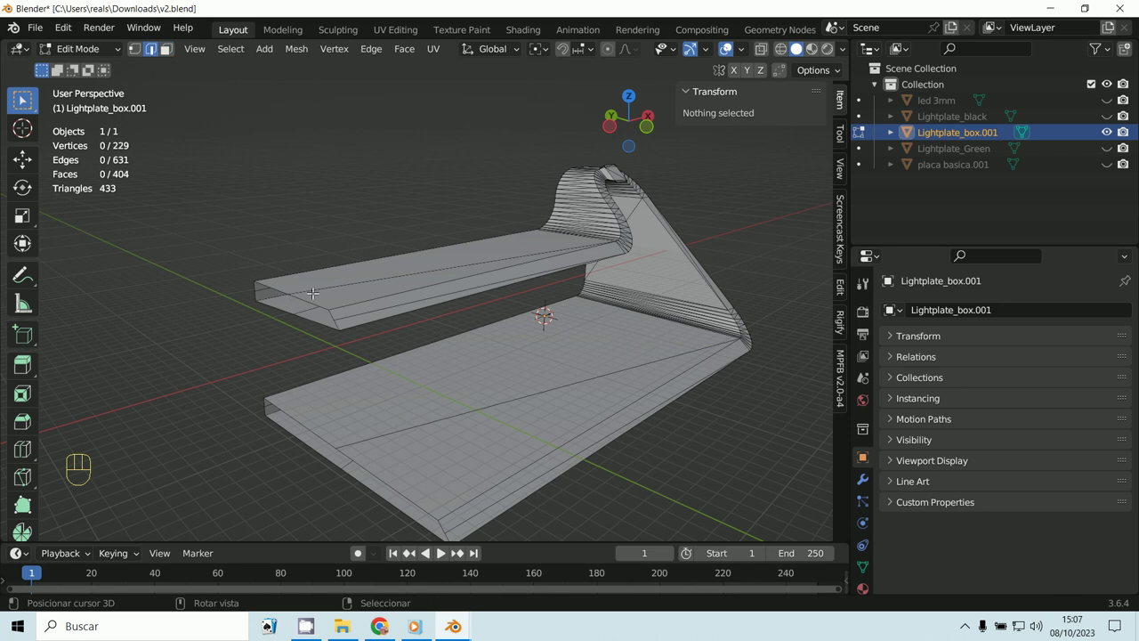
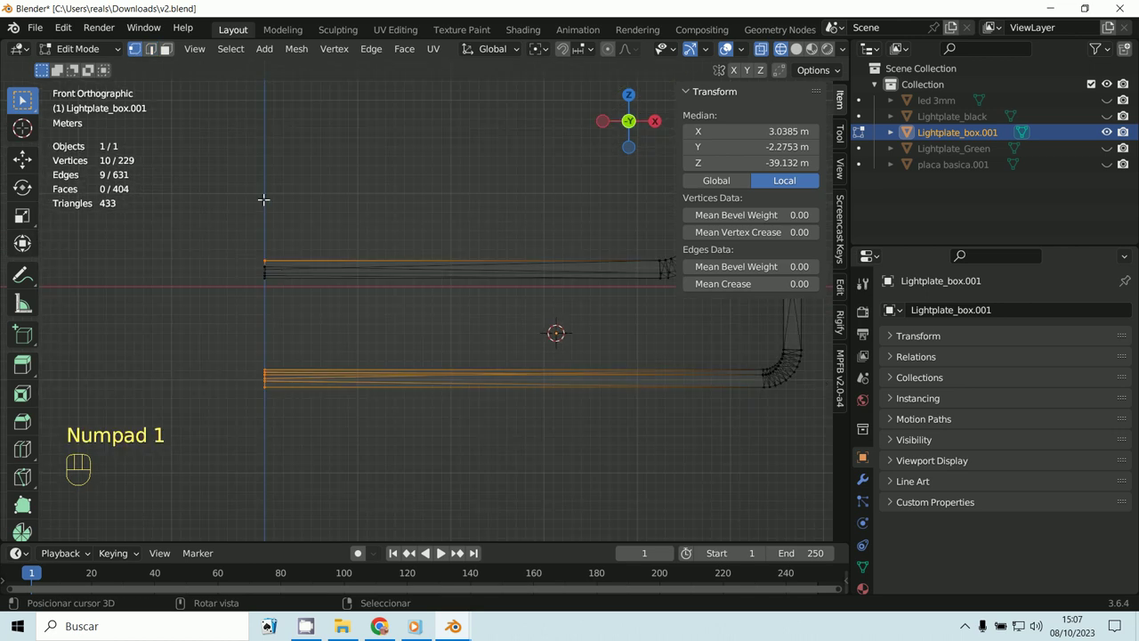
pyautogui.press('b')
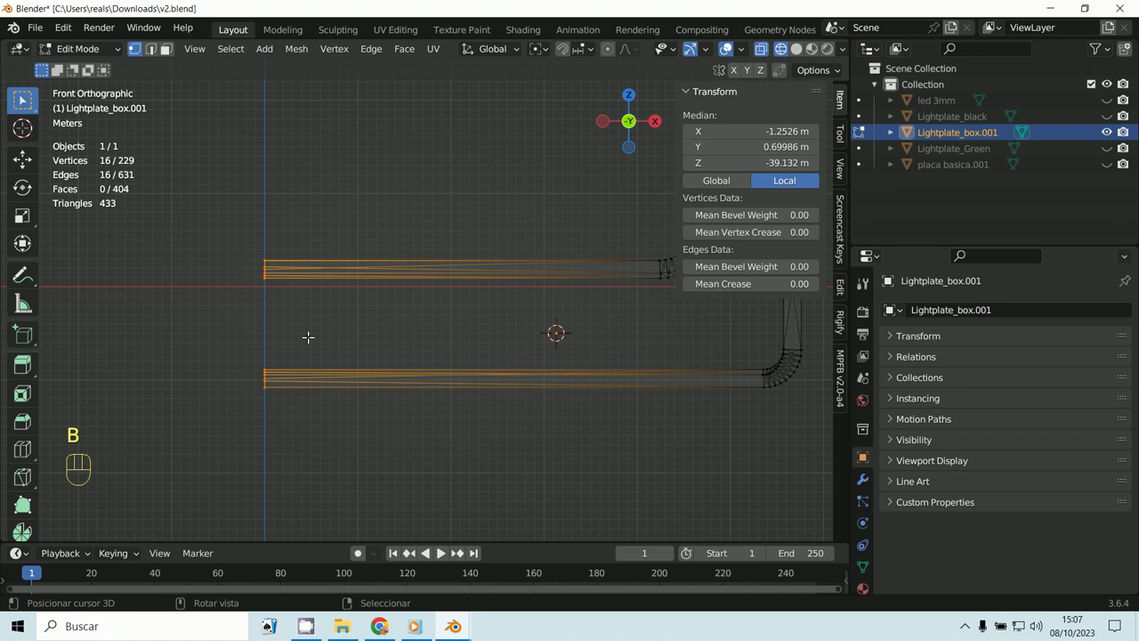
pyautogui.press('shift+s')
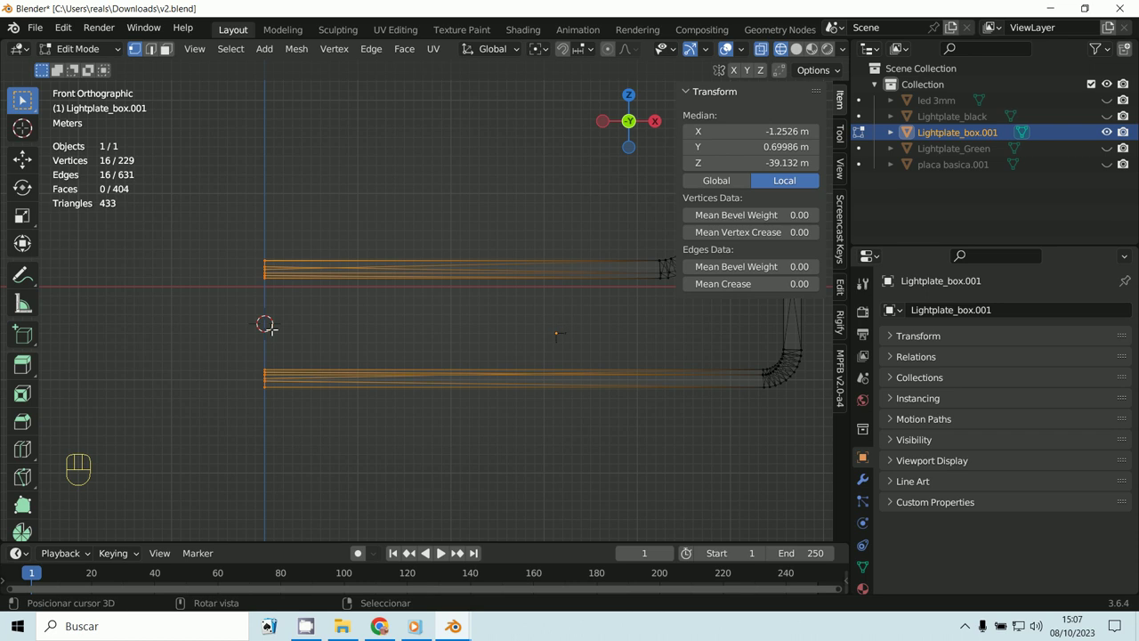
# Back in Object Mode, set the origin to the 3D cursor so location reads 0, 0, −4 m.
pyautogui.moveTo(80, 52); pyautogui.dragTo(75, 73)
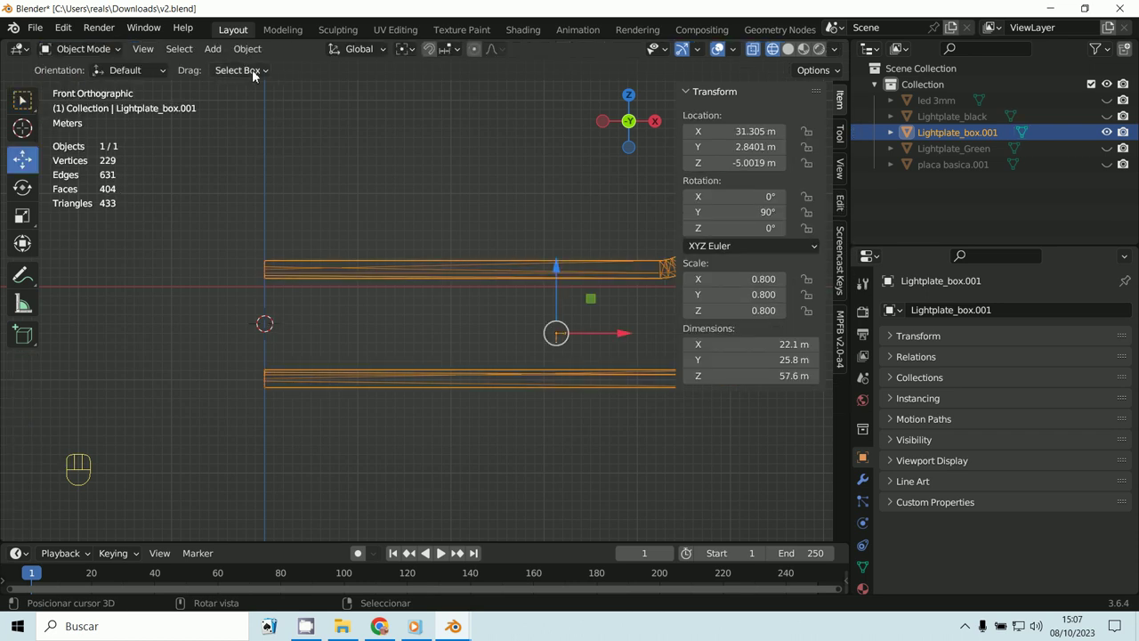
pyautogui.moveTo(251, 56); pyautogui.dragTo(464, 122)
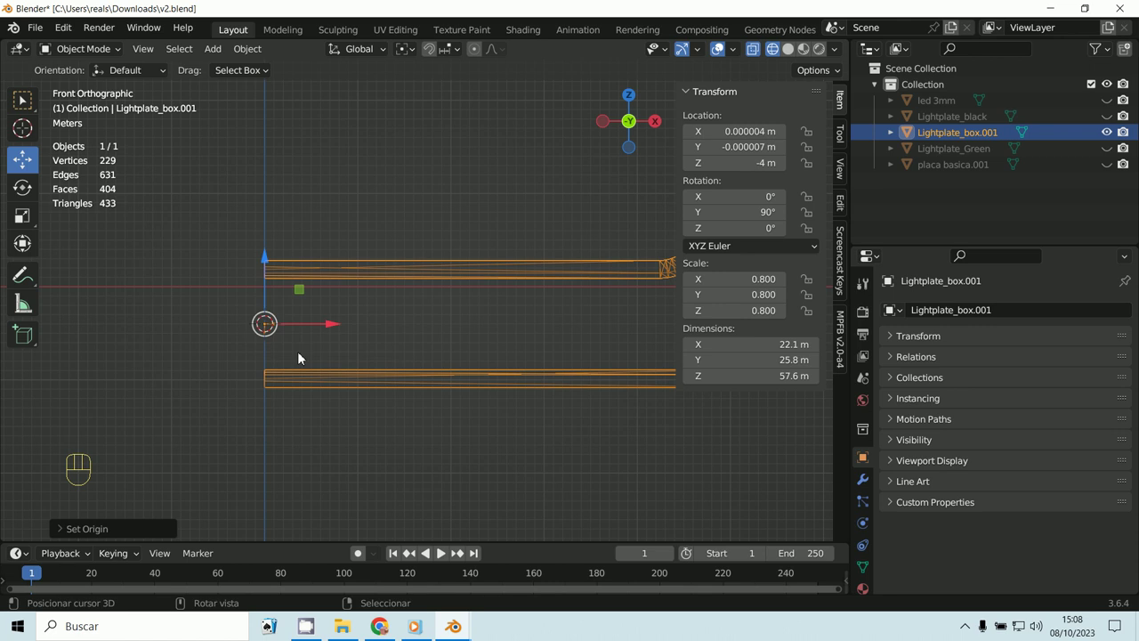
pyautogui.press('r')
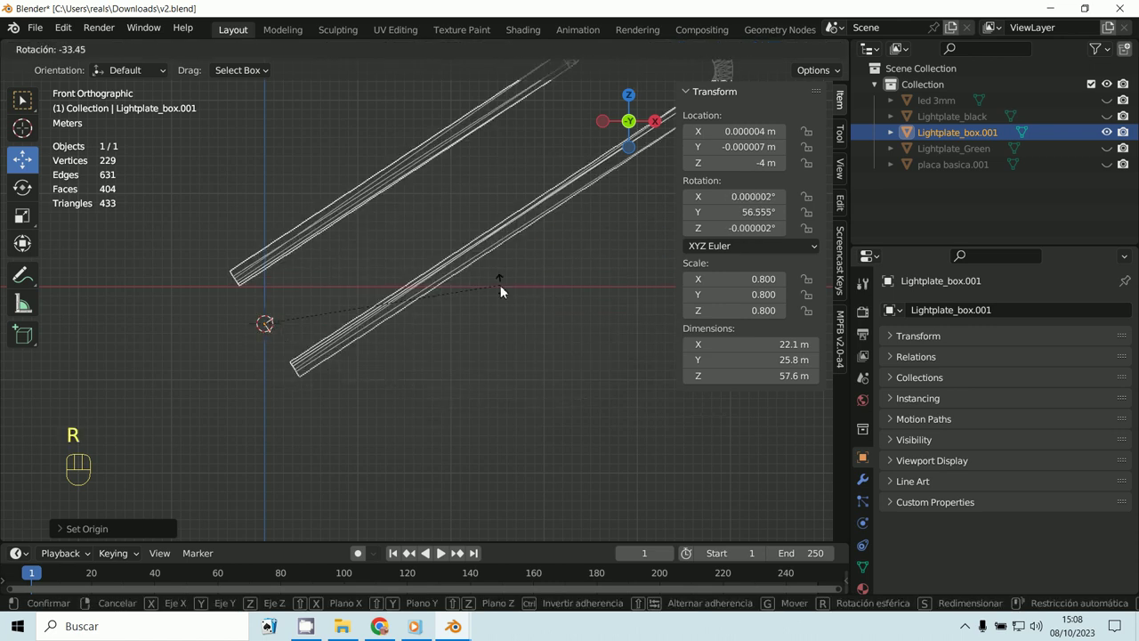
pyautogui.middleClick(465, 336)
pyautogui.moveTo(473, 379); pyautogui.dragTo(449, 368)
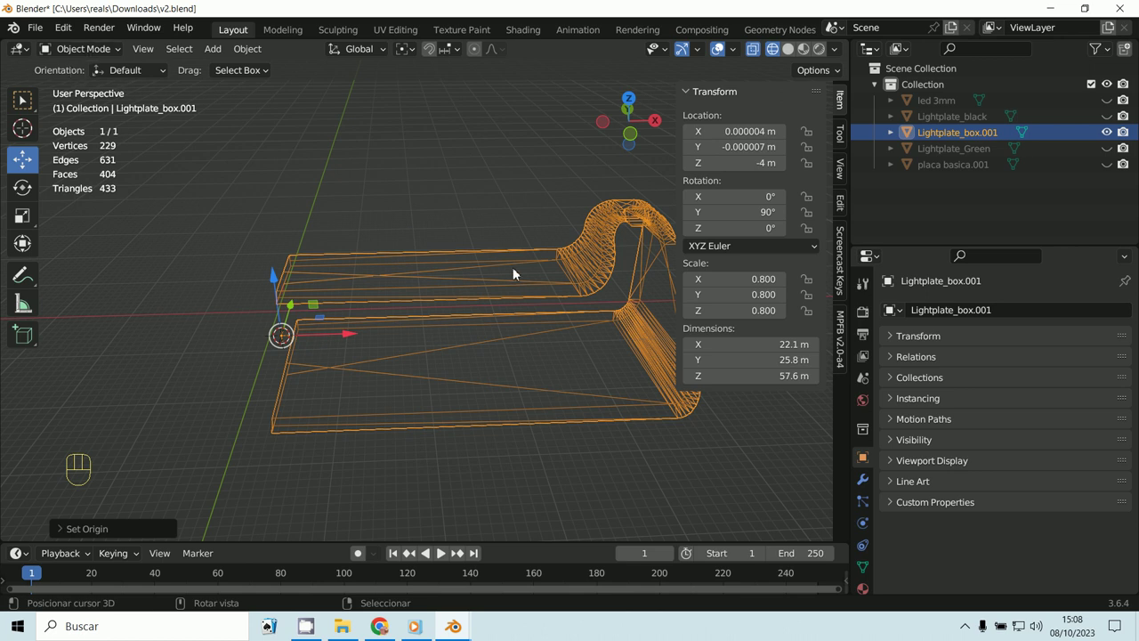
# Apply Rotation & Scale with Ctrl+A and return to solid shading.
pyautogui.press('r')
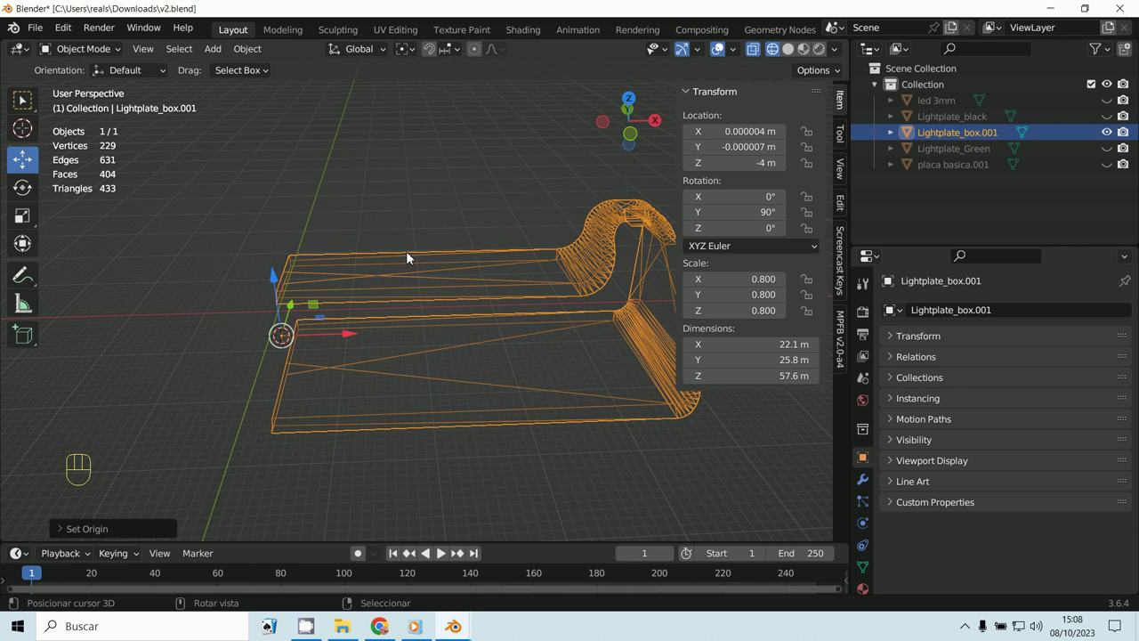
pyautogui.press('ctrl+a')
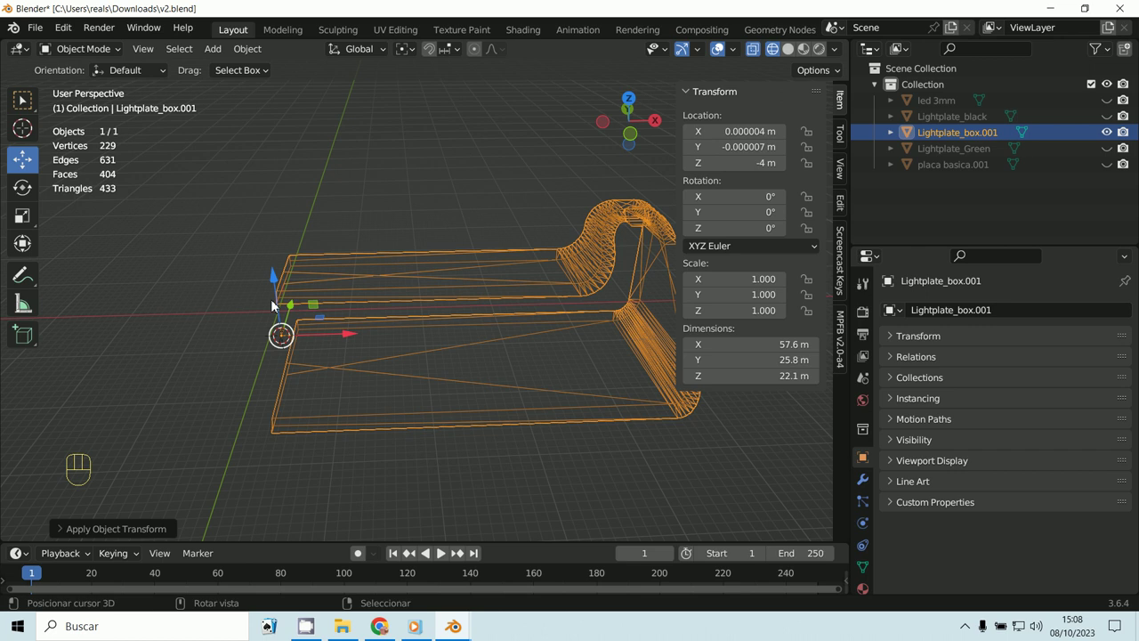
pyautogui.click(797, 60)
pyautogui.middleClick(421, 310)
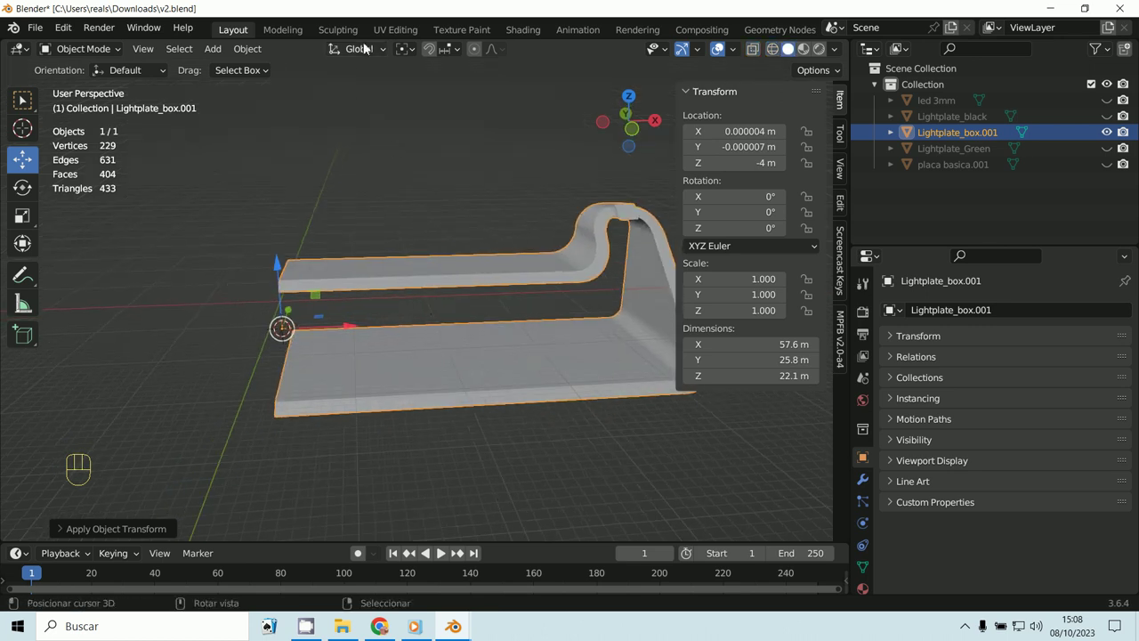
# Try Local transform orientation, then set it back to Global.
pyautogui.moveTo(365, 63); pyautogui.dragTo(369, 58)
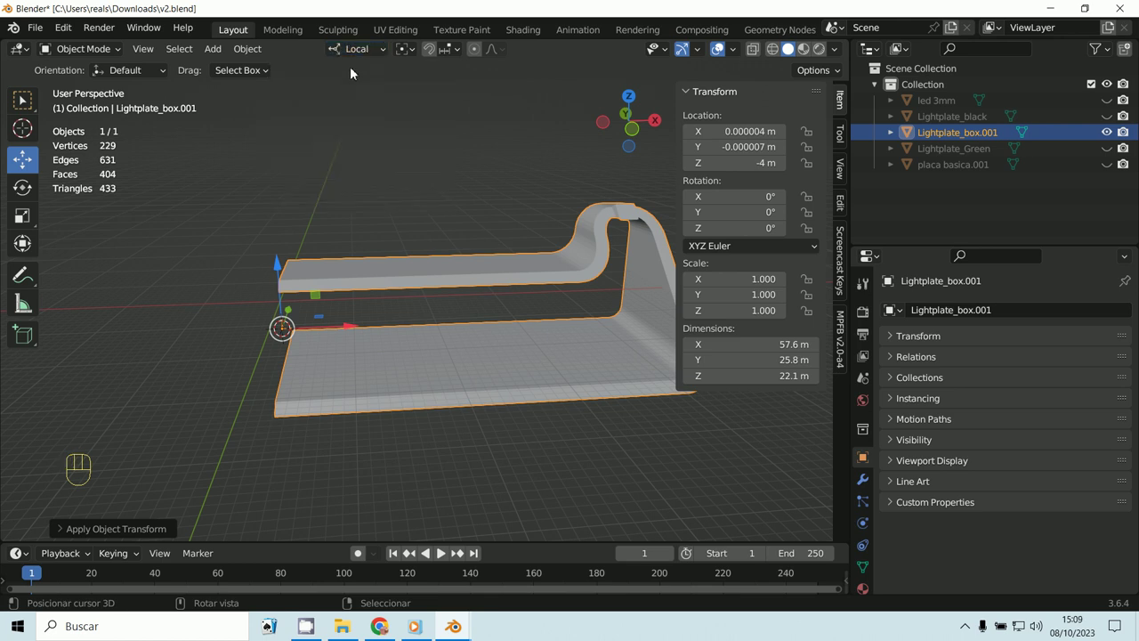
pyautogui.moveTo(349, 56); pyautogui.dragTo(660, 202)
pyautogui.moveTo(482, 290); pyautogui.dragTo(497, 271)
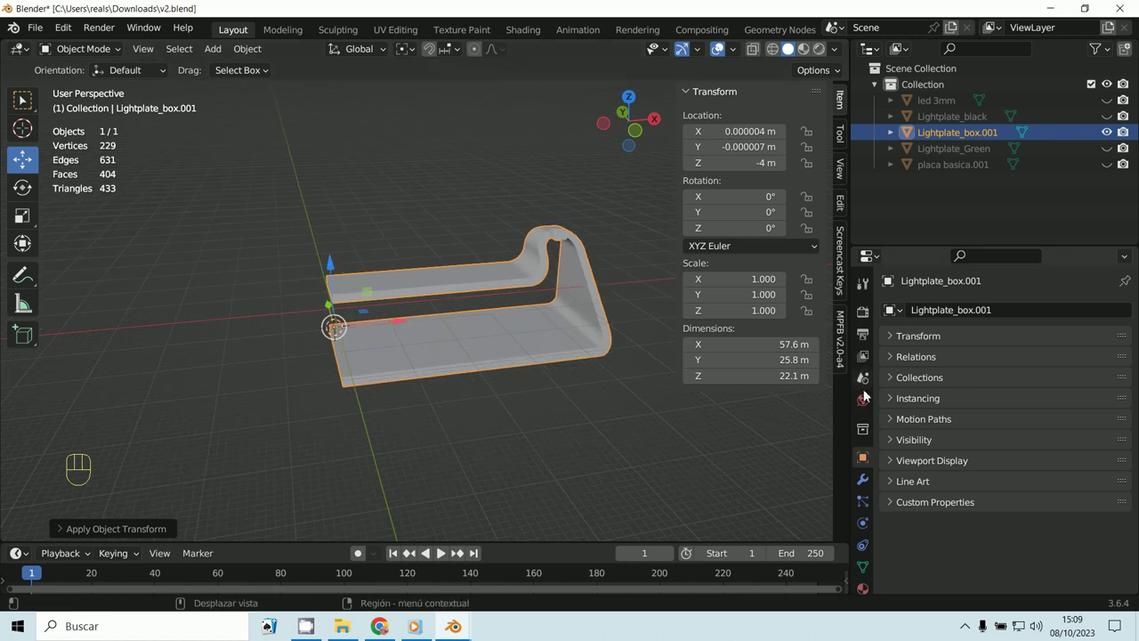
# Add a Mirror modifier on the X axis, making the bracket a symmetric 115 m piece.
pyautogui.moveTo(916, 320); pyautogui.dragTo(798, 496)
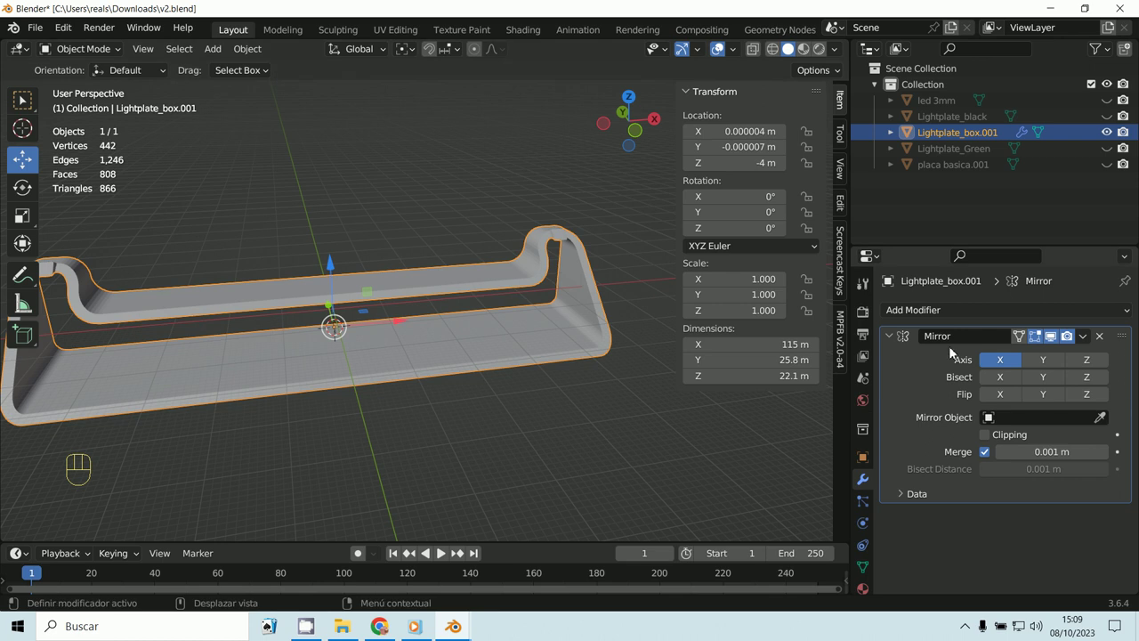
pyautogui.click(1002, 364)
pyautogui.click(1048, 369)
pyautogui.click(1102, 371)
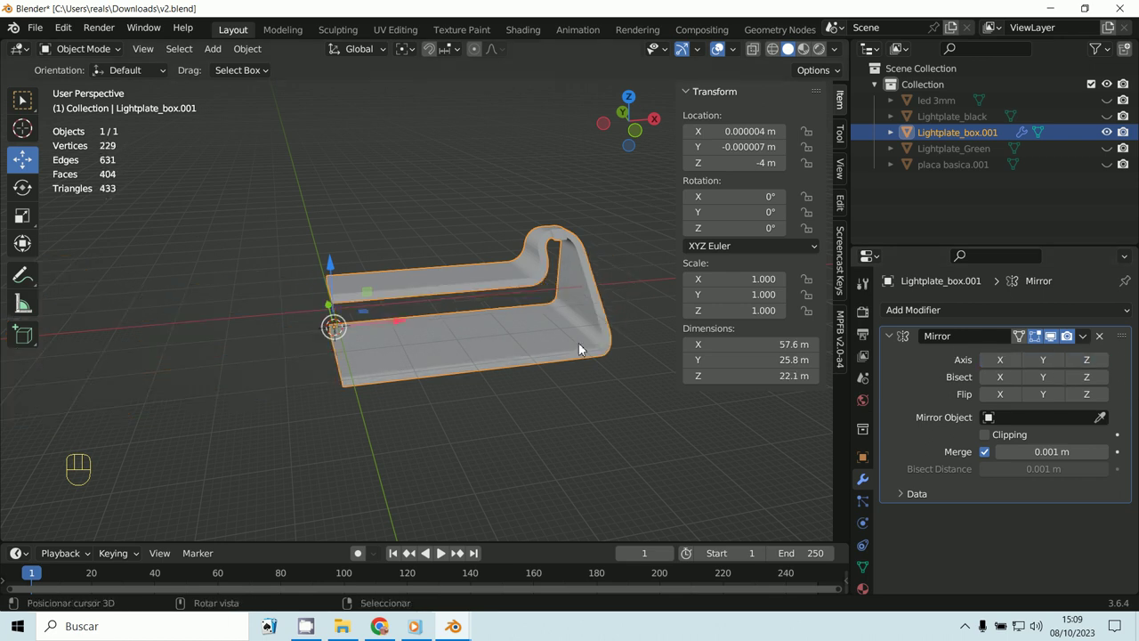
pyautogui.moveTo(374, 403); pyautogui.dragTo(370, 390)
# Check the mirrored bracket in front view and bring up the Apply transforms menu.
pyautogui.press('KP_1')
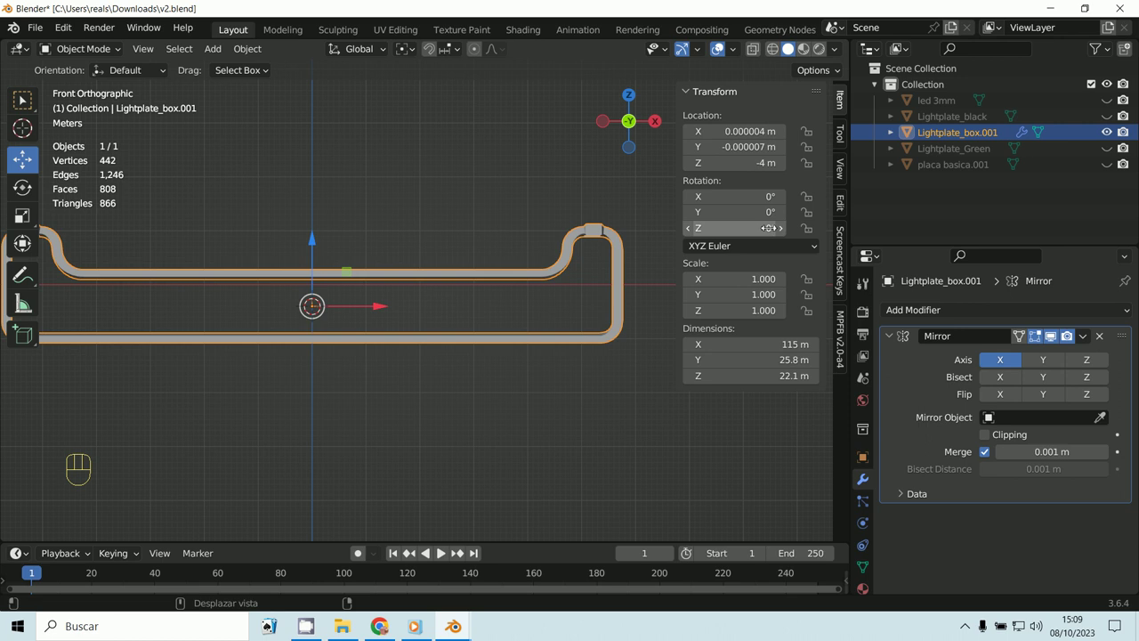
pyautogui.middleClick(324, 332)
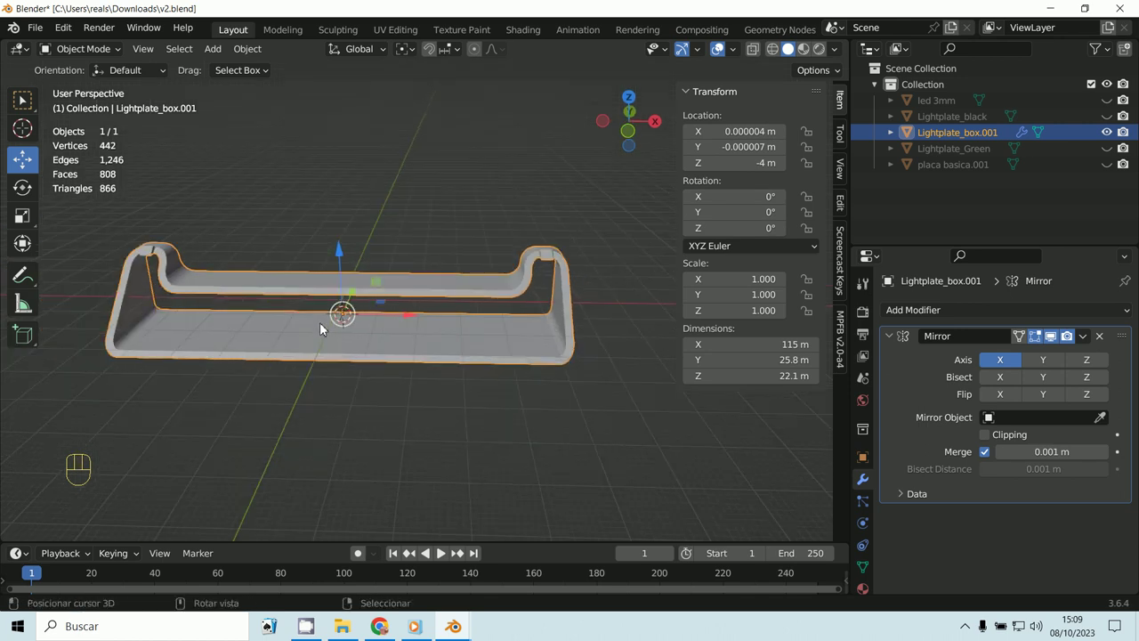
pyautogui.press('shift+a')
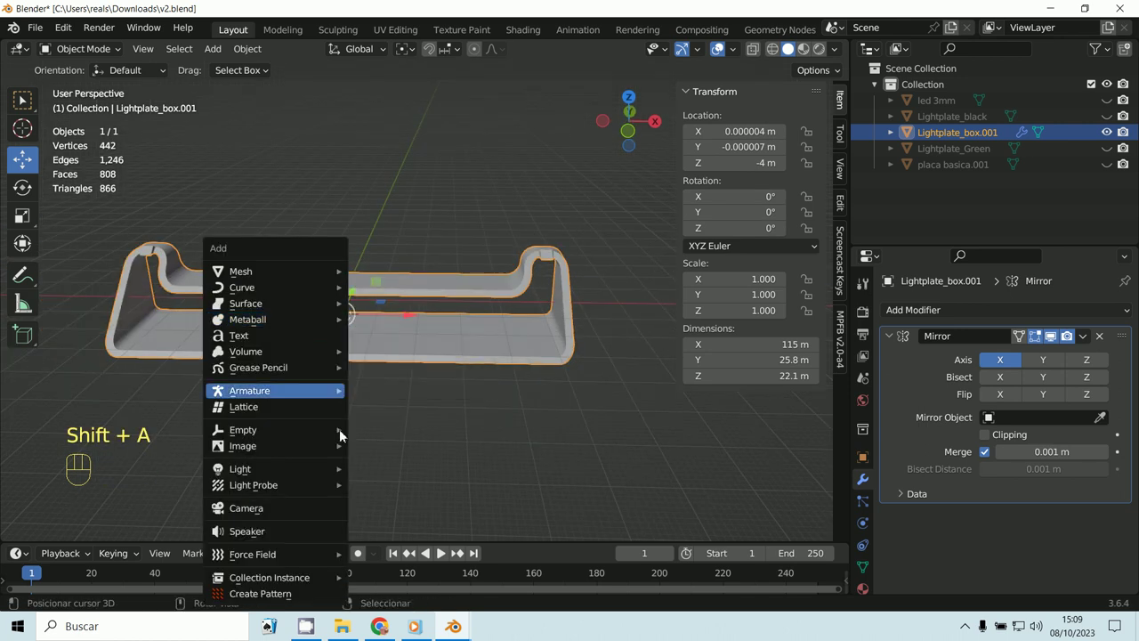
pyautogui.press('ctrl+a')
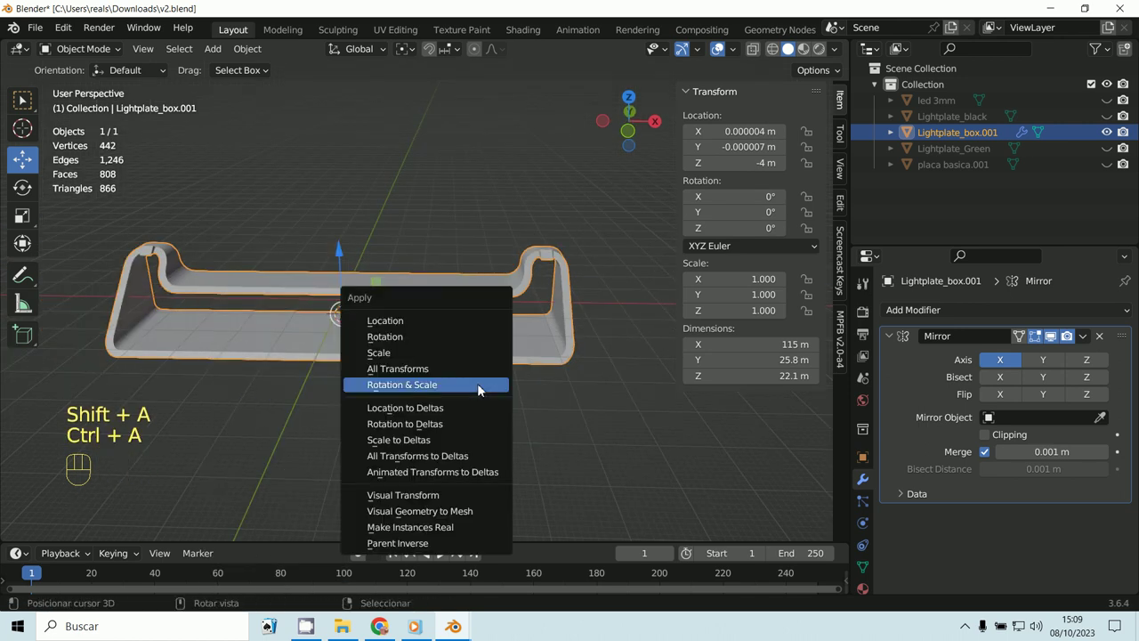